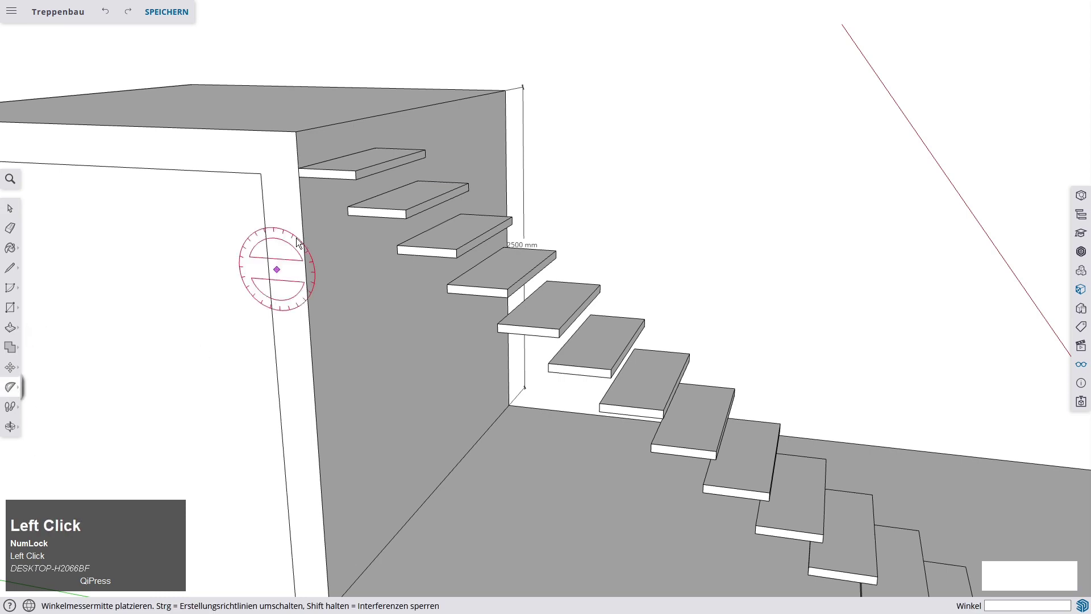
Place the first sloped guide at about 34.8° from the top tread's corner through the next tread's corner.
{"action": "left_click_drag", "start_coordinate": [330, 169], "coordinate": [356, 177]}
{"action": "scroll", "scroll_direction": "up", "scroll_amount": 3}
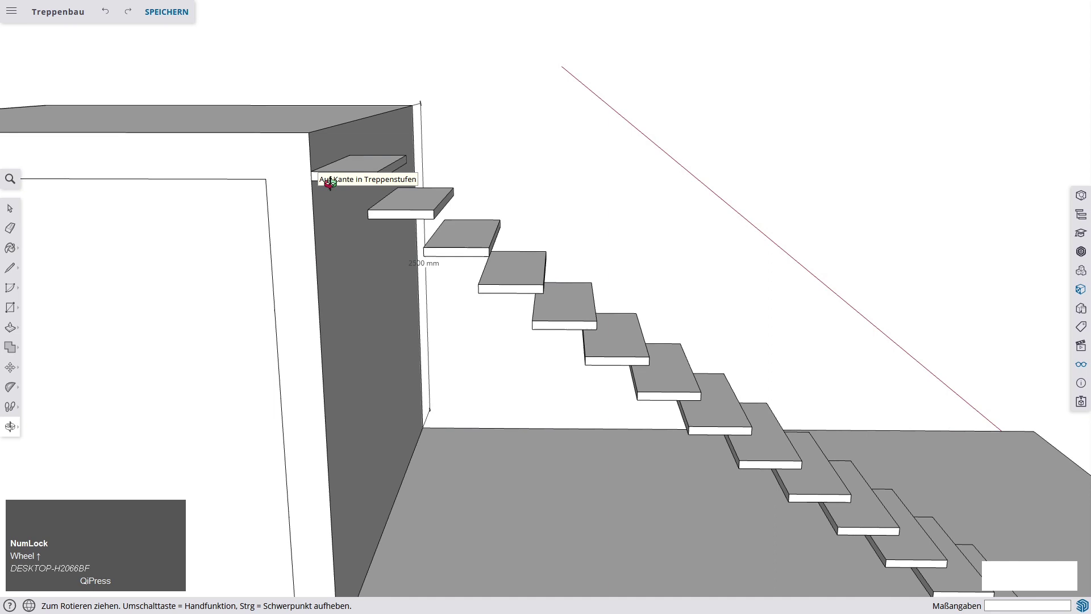
{"action": "scroll", "scroll_direction": "up", "scroll_amount": 3}
{"action": "scroll", "scroll_direction": "up", "scroll_amount": 3}
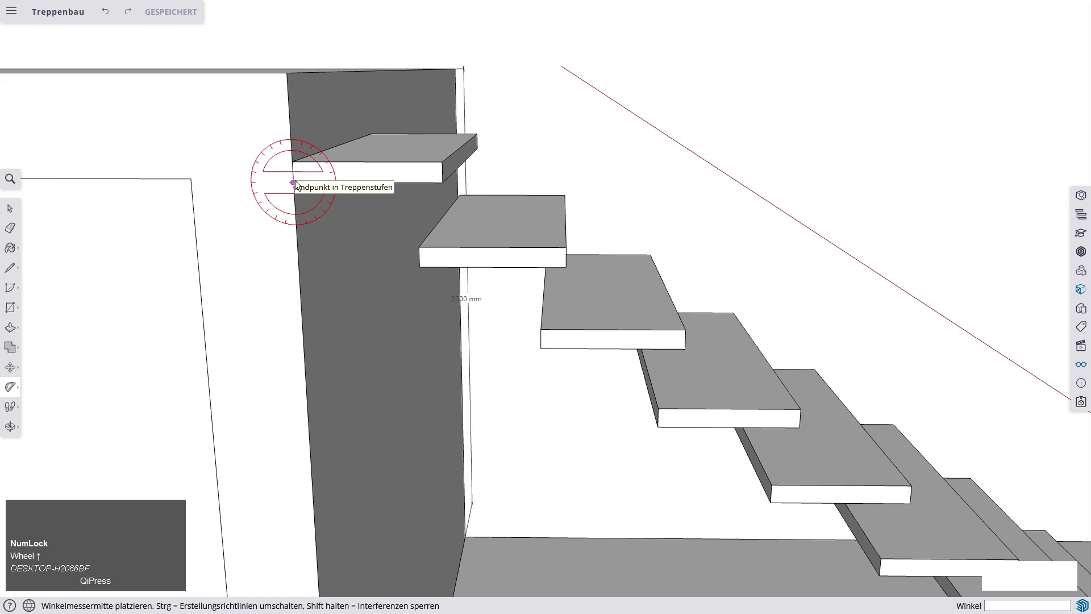
{"action": "left_click", "coordinate": [296, 185]}
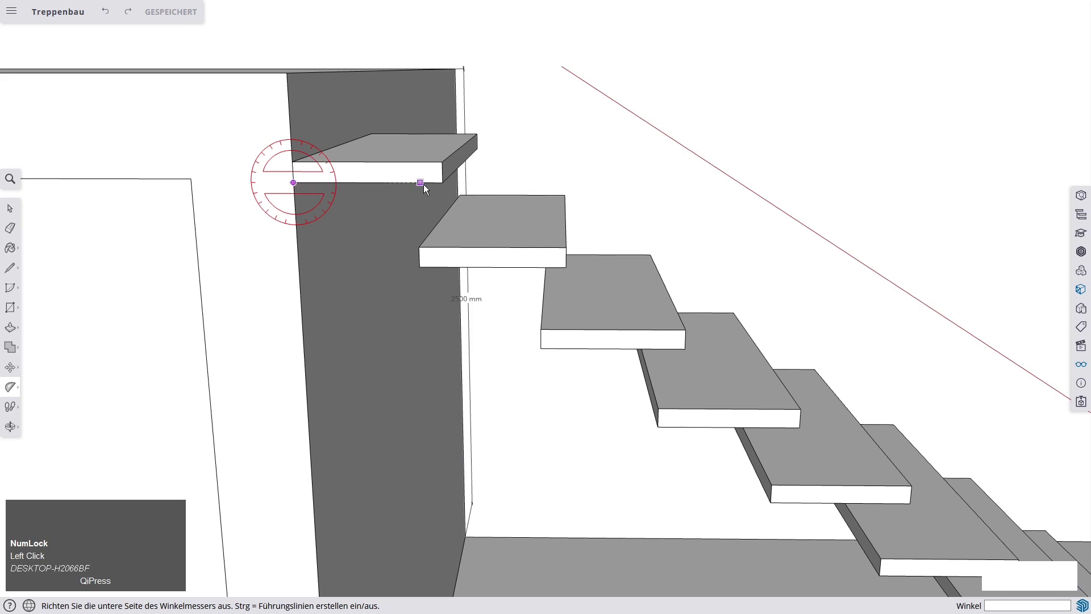
{"action": "left_click", "coordinate": [430, 186]}
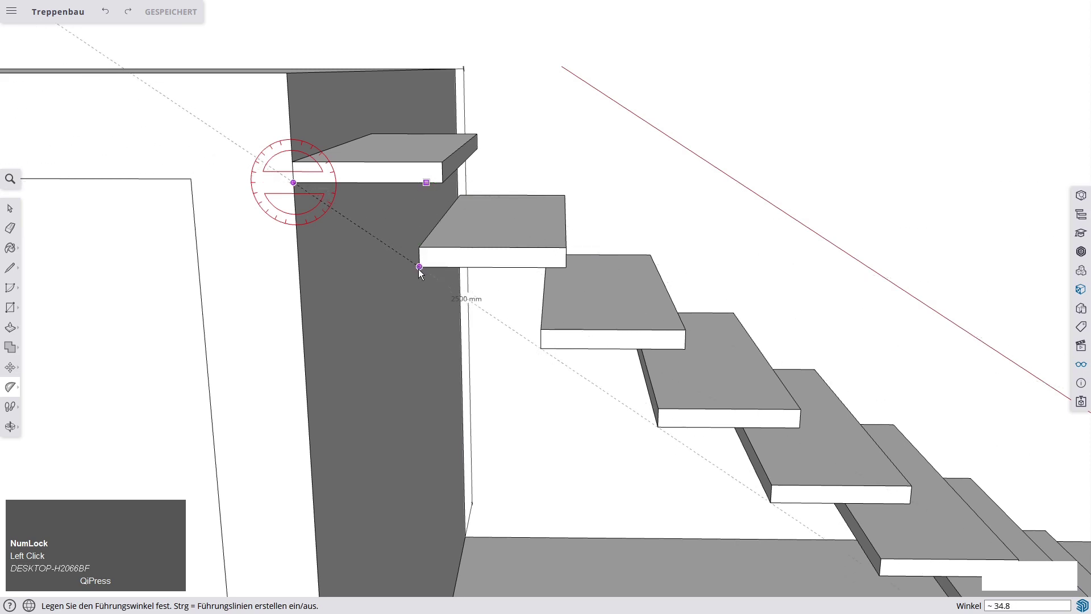
{"action": "left_click", "coordinate": [424, 271]}
{"action": "scroll", "scroll_direction": "down", "scroll_amount": 3}
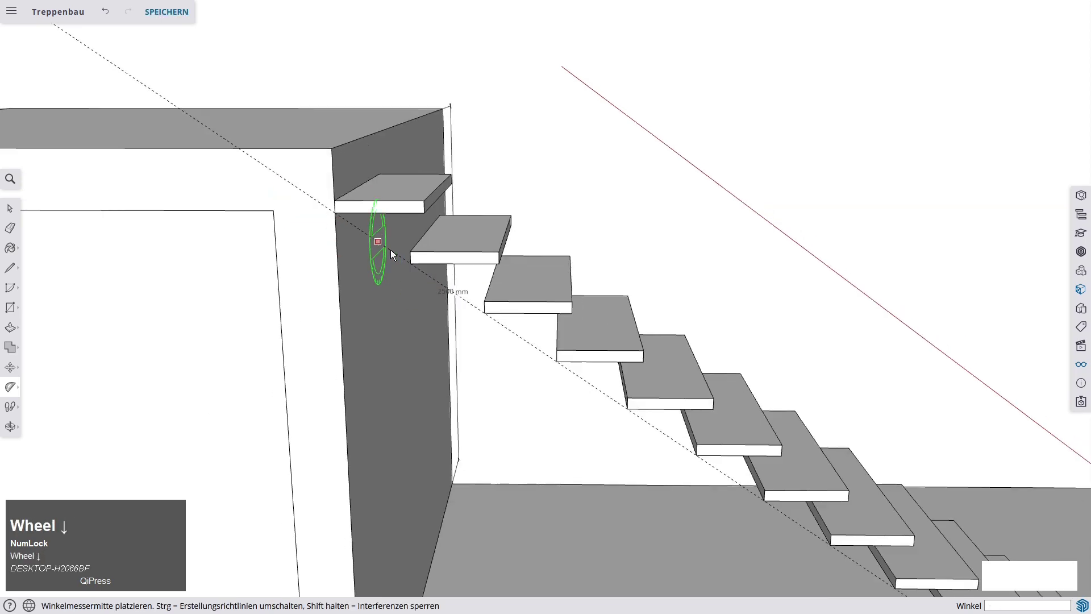
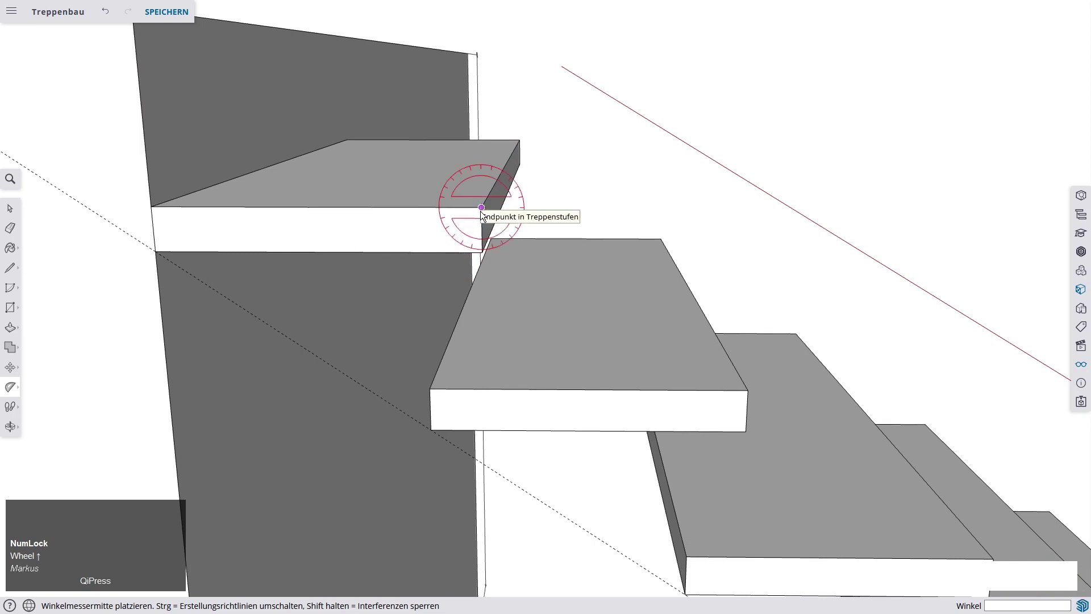
Place a second sloped guide at the same pitch through the treads' front corners.
{"action": "left_click", "coordinate": [483, 215]}
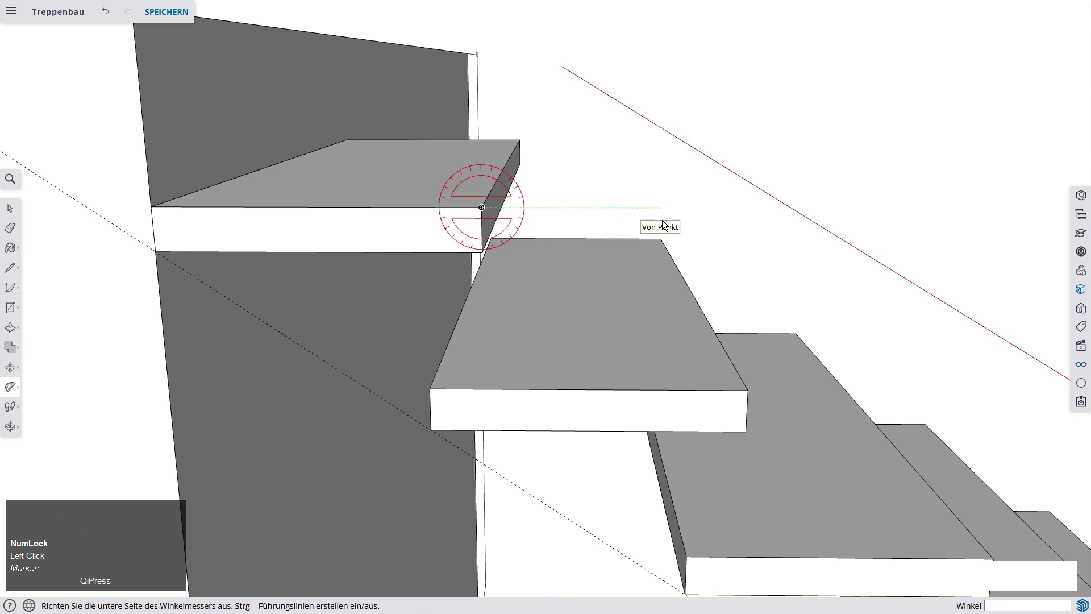
{"action": "left_click", "coordinate": [714, 220]}
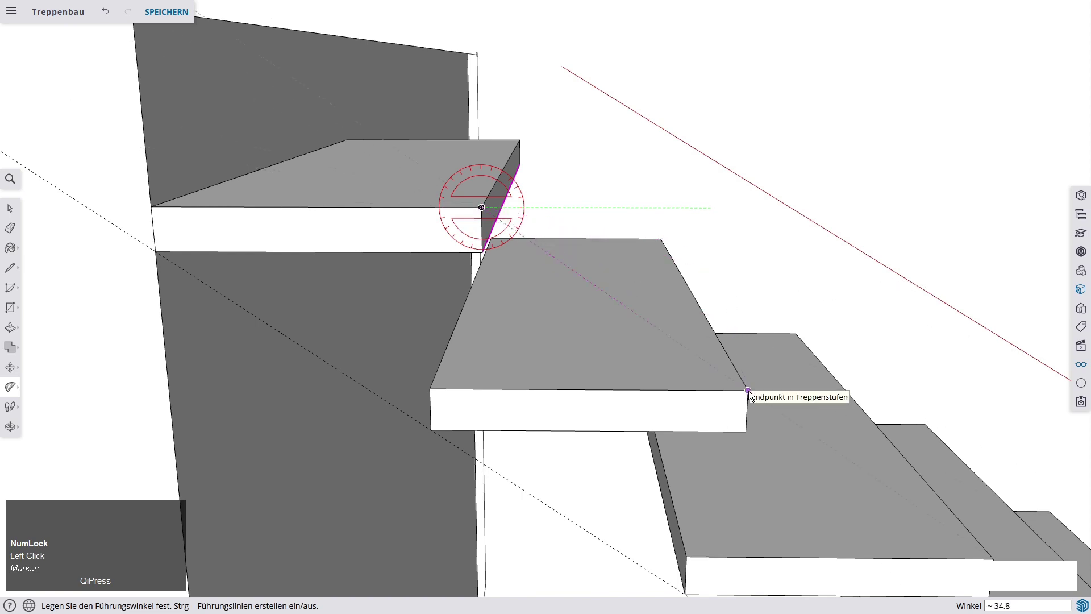
{"action": "left_click", "coordinate": [752, 395]}
{"action": "key", "text": "space"}
{"action": "scroll", "scroll_direction": "down", "scroll_amount": 3}
{"action": "middle_click", "coordinate": [634, 279]}
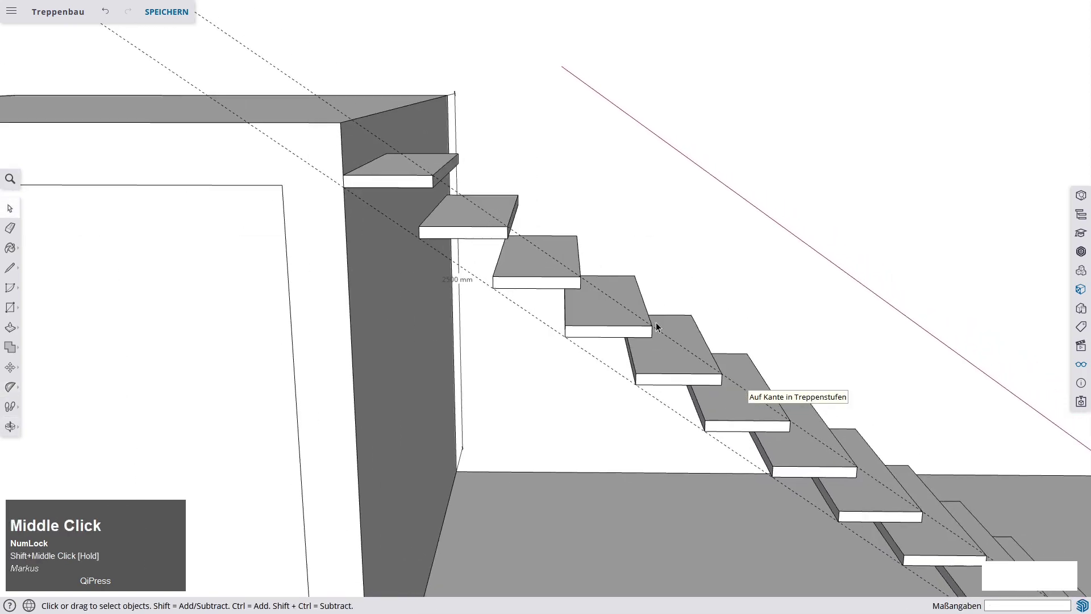
Move the upper sloped guide 50 mm up along the blue axis above the tread nosings.
{"action": "middle_click", "coordinate": [686, 353]}
{"action": "scroll", "scroll_direction": "down", "scroll_amount": 3}
{"action": "left_click", "coordinate": [383, 192]}
{"action": "key", "text": "m"}
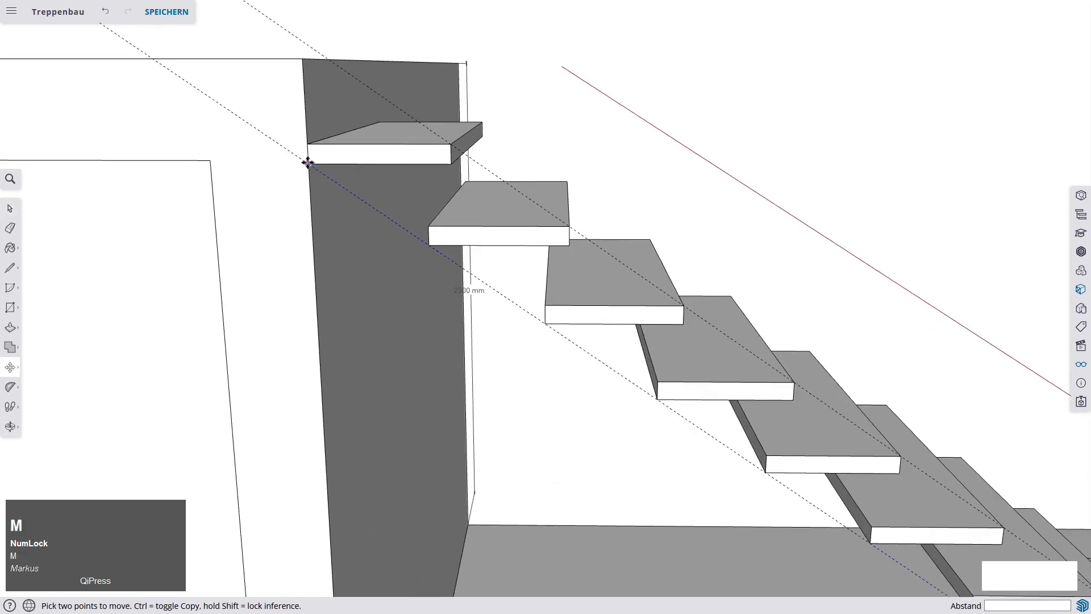
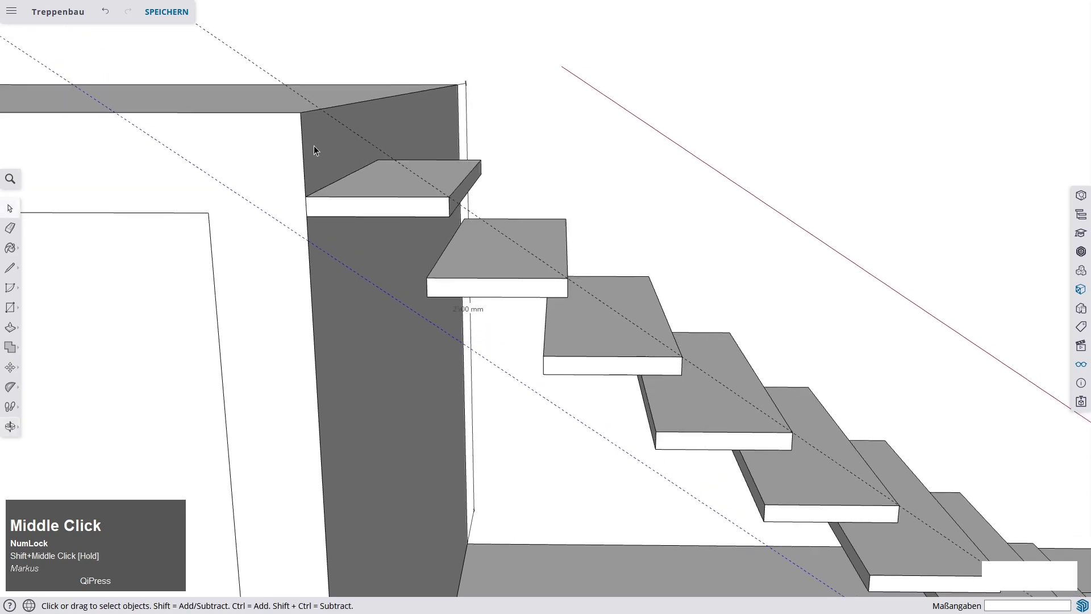
{"action": "scroll", "scroll_direction": "up", "scroll_amount": 3}
{"action": "left_click", "coordinate": [450, 198]}
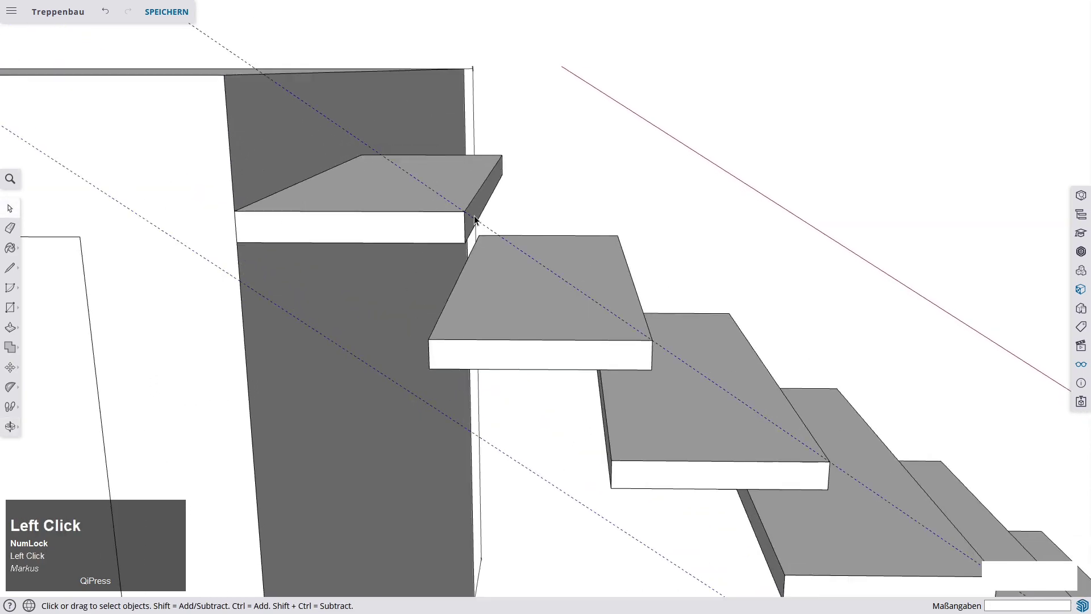
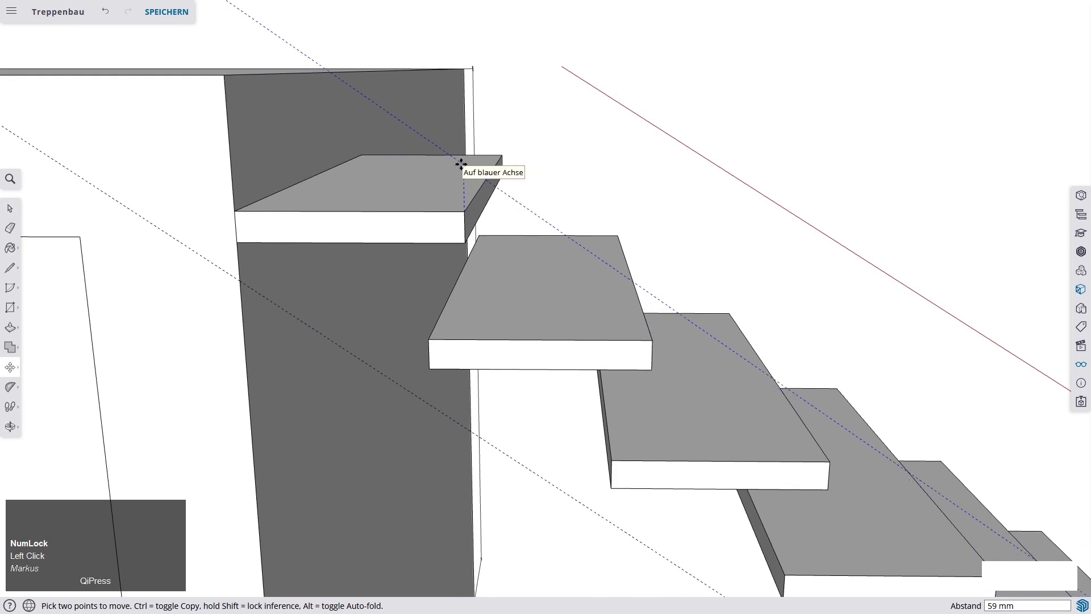
{"action": "key", "text": "Up"}
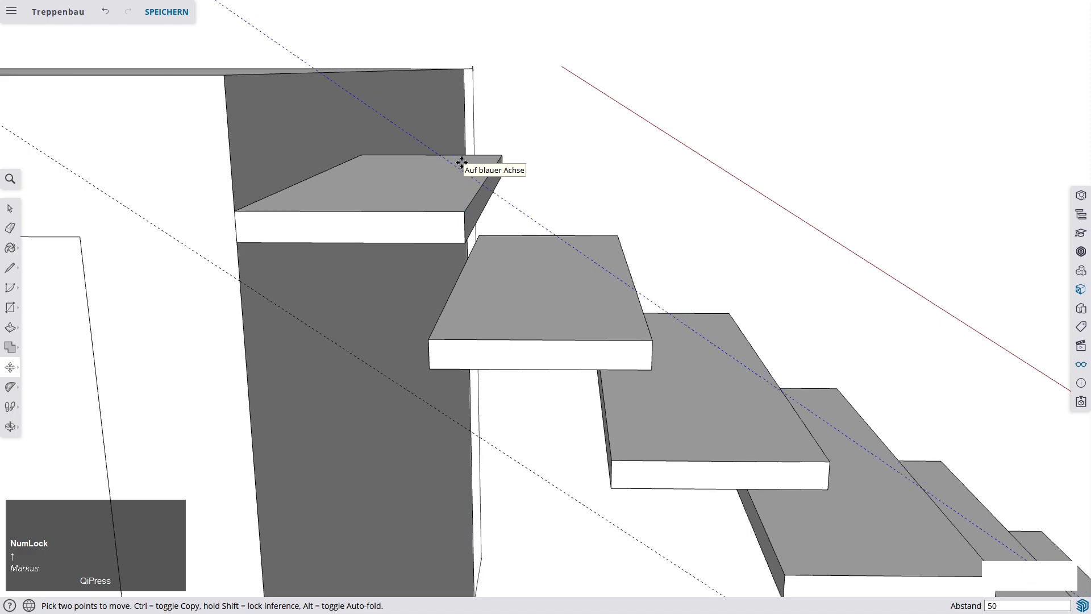
{"action": "key", "text": "space"}
{"action": "scroll", "scroll_direction": "down", "scroll_amount": 3}
{"action": "middle_click", "coordinate": [434, 185]}
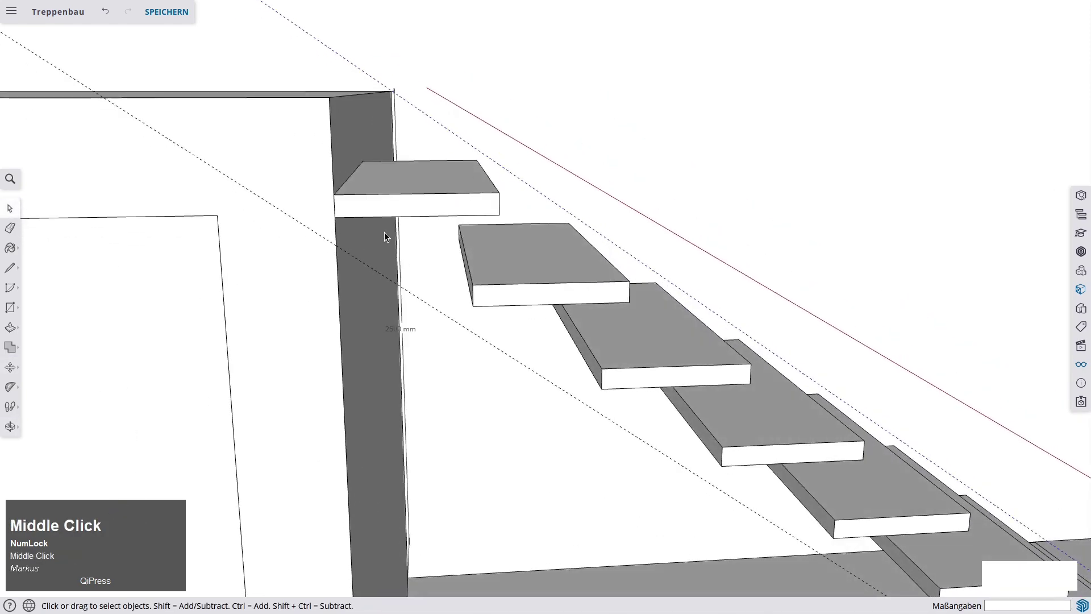
{"action": "left_click_drag", "start_coordinate": [457, 242], "coordinate": [362, 269]}
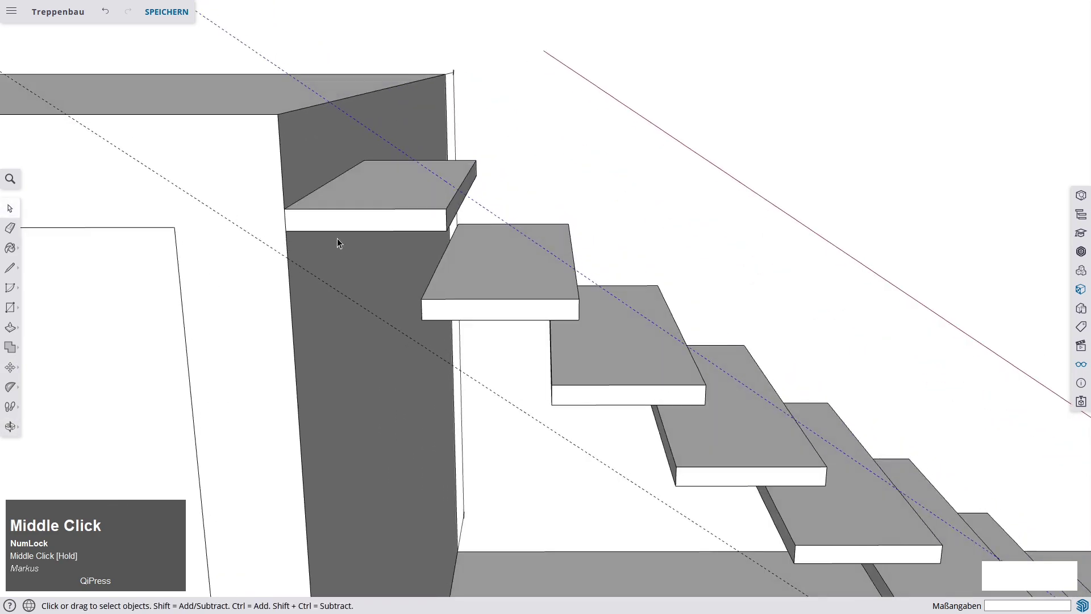
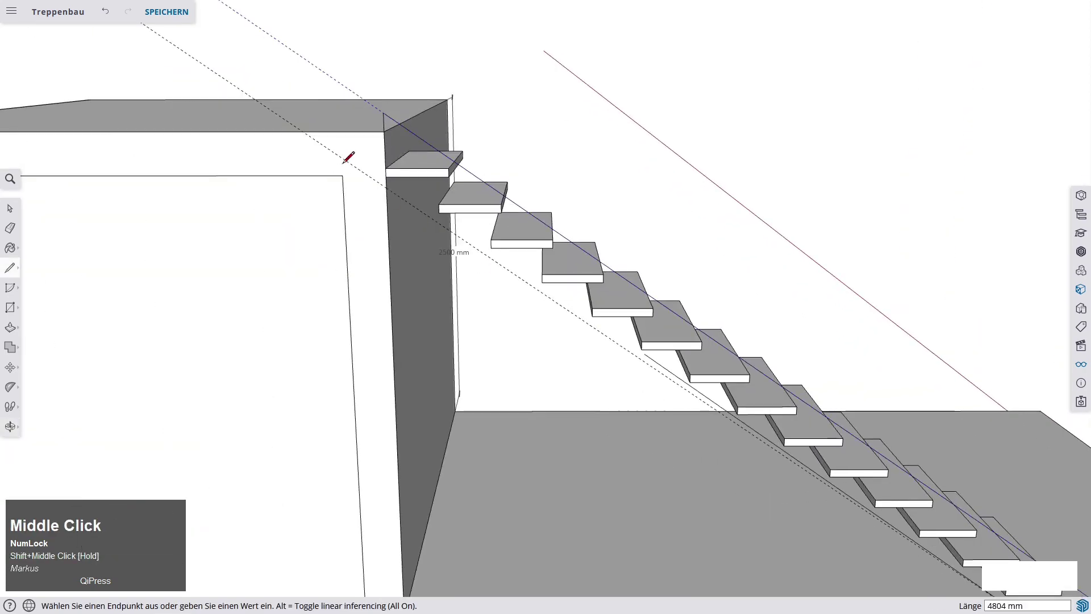
Trace the stringer outline along the guides from floor to slab, closing it into a face.
{"action": "scroll", "scroll_direction": "up", "scroll_amount": 3}
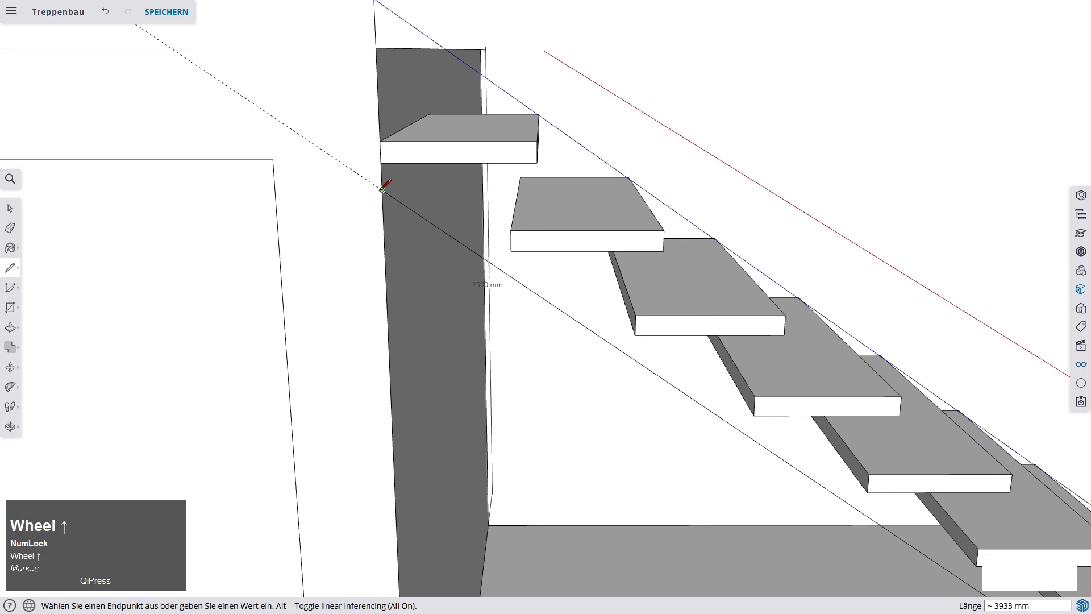
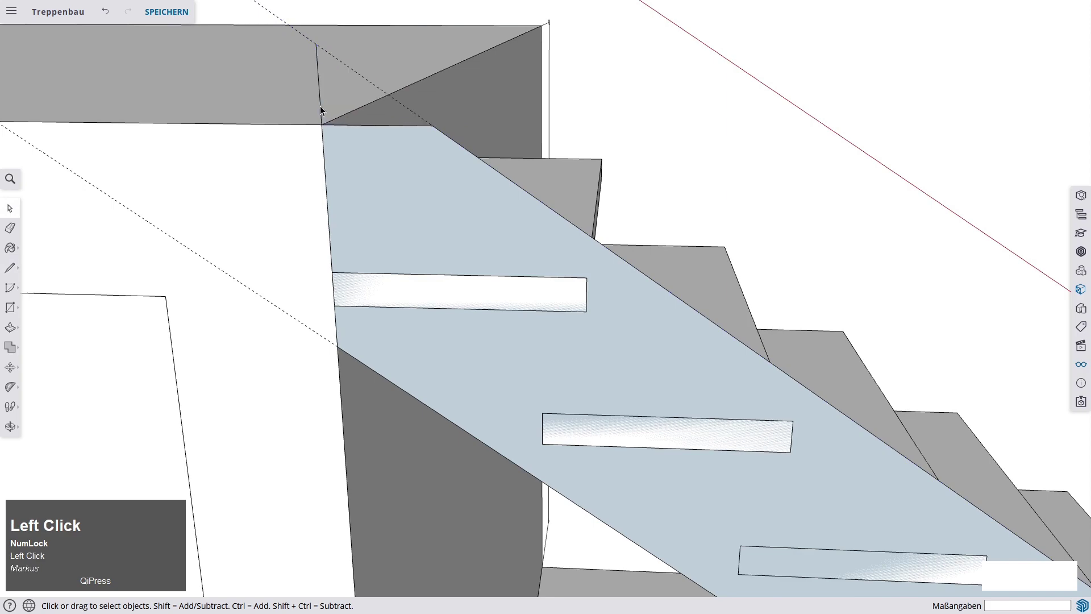
{"action": "scroll", "scroll_direction": "down", "scroll_amount": 3}
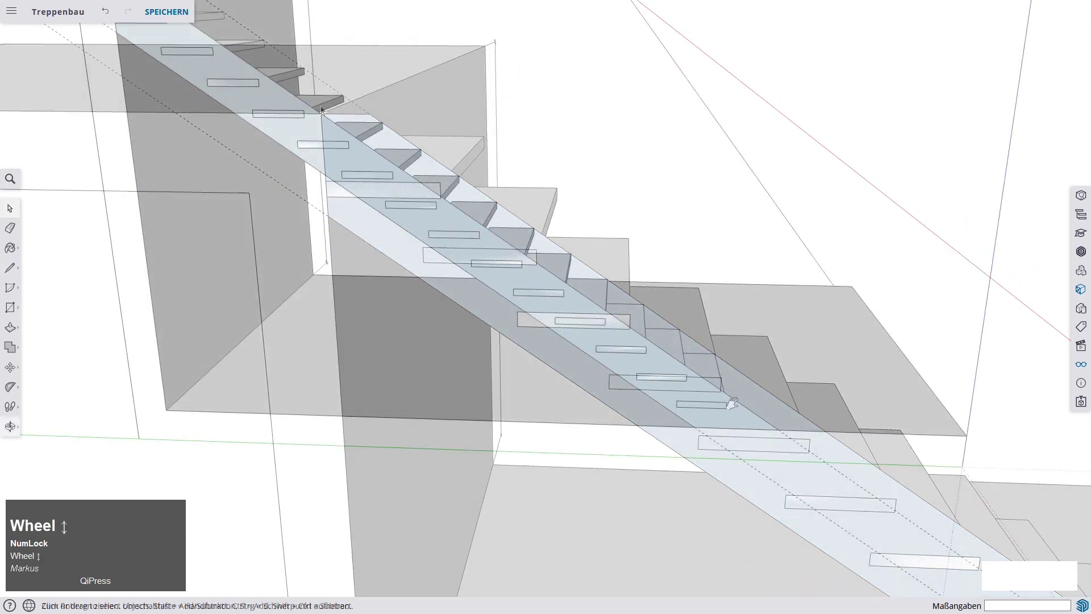
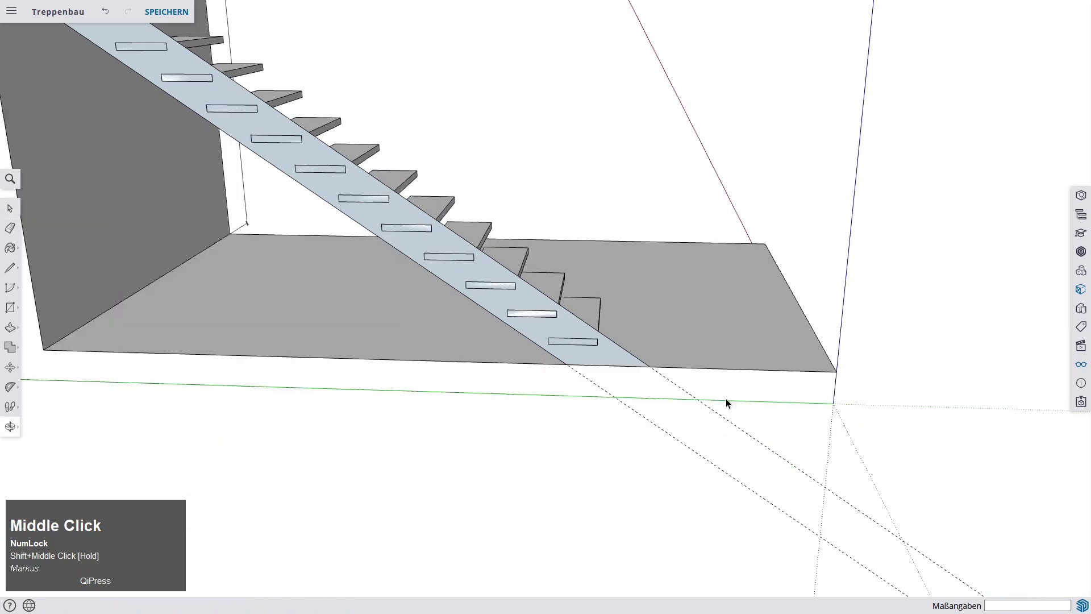
Set a guide past the lowest tread, cut vertically across the stringer and erase the excess end.
{"action": "scroll", "scroll_direction": "up", "scroll_amount": 3}
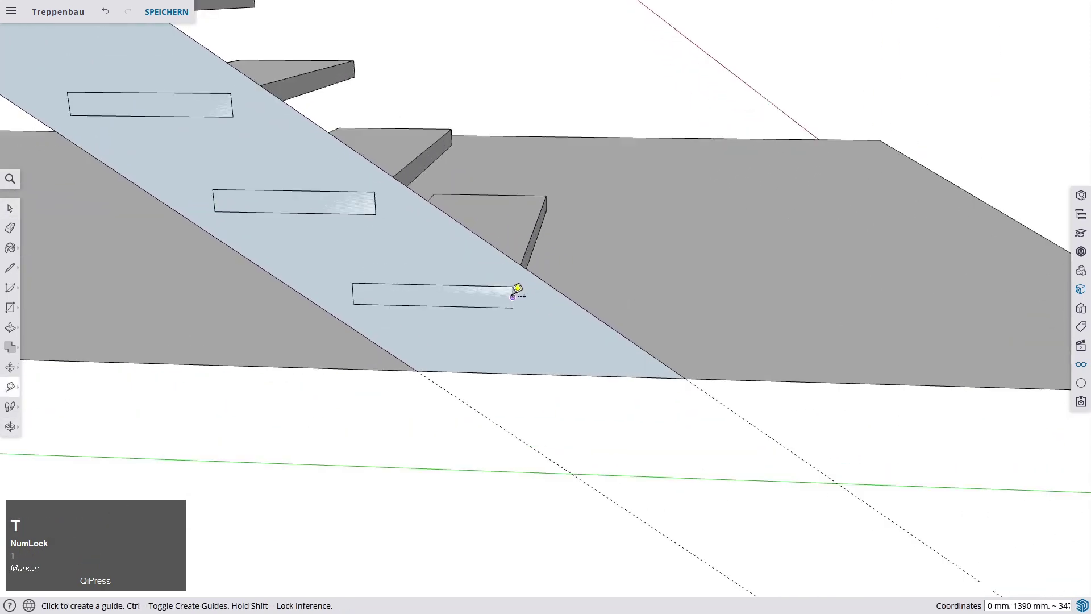
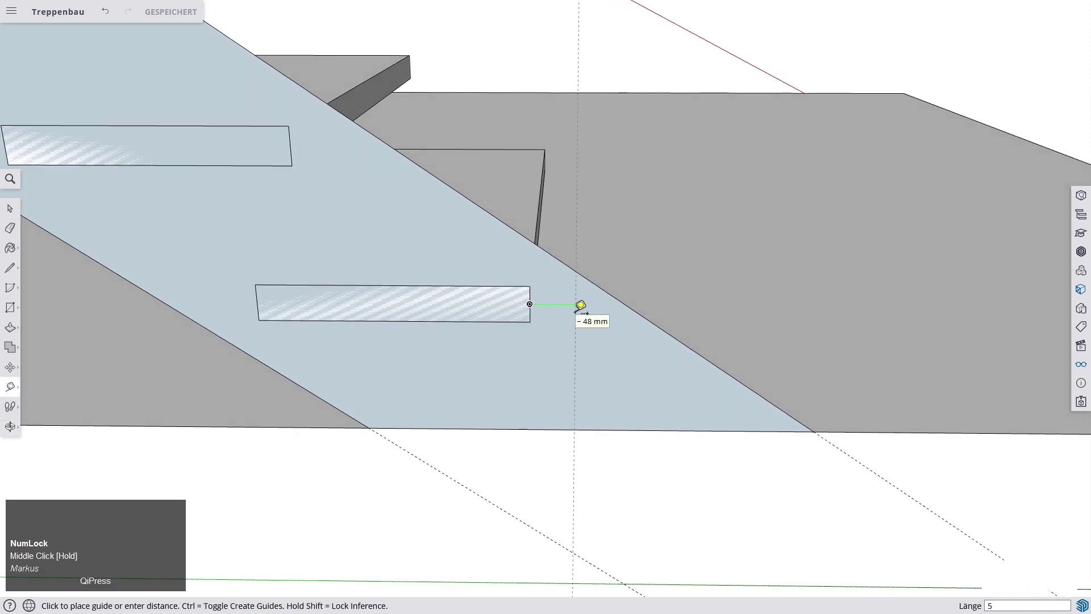
{"action": "key", "text": "space"}
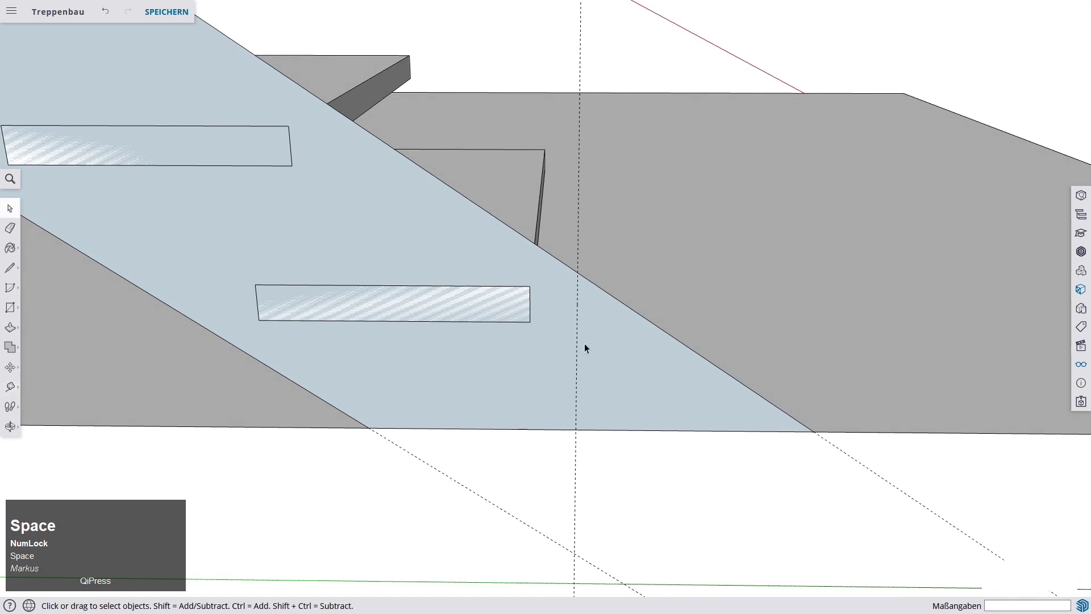
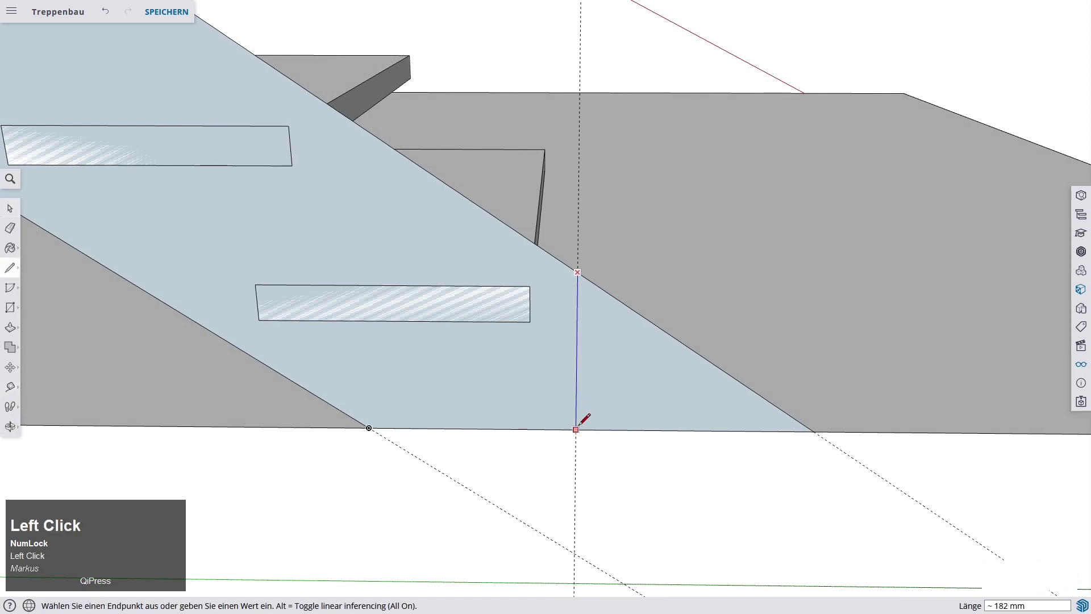
{"action": "key", "text": "space"}
{"action": "left_click", "coordinate": [650, 383]}
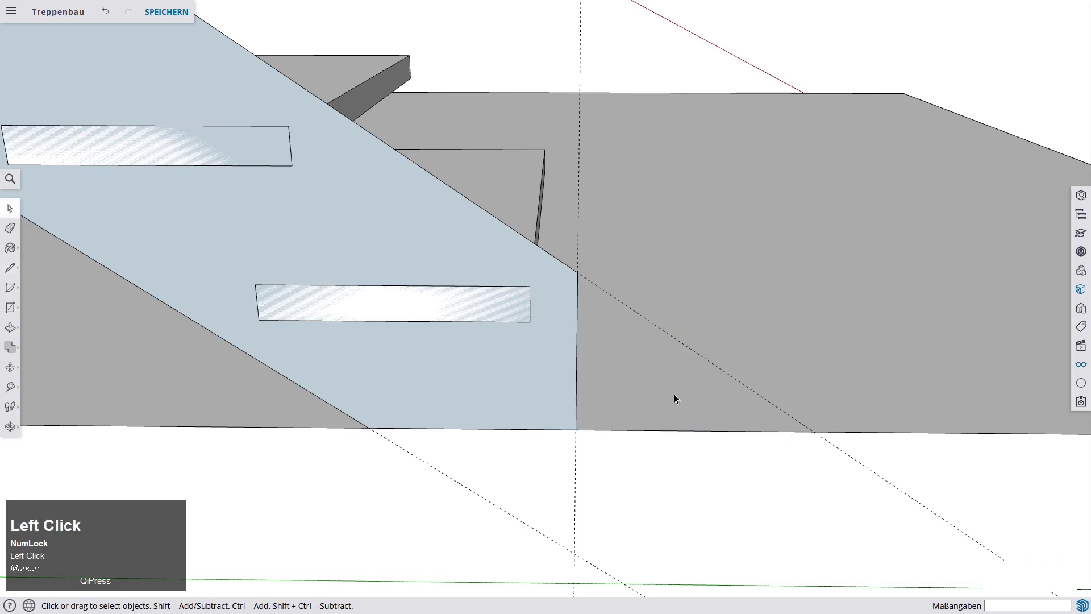
{"action": "scroll", "scroll_direction": "down", "scroll_amount": 3}
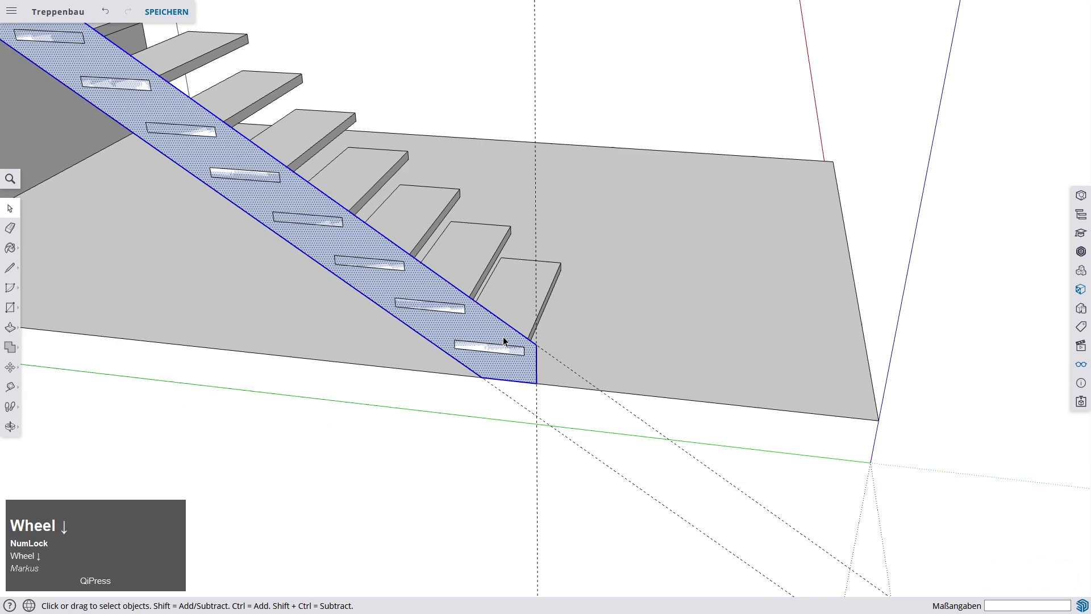
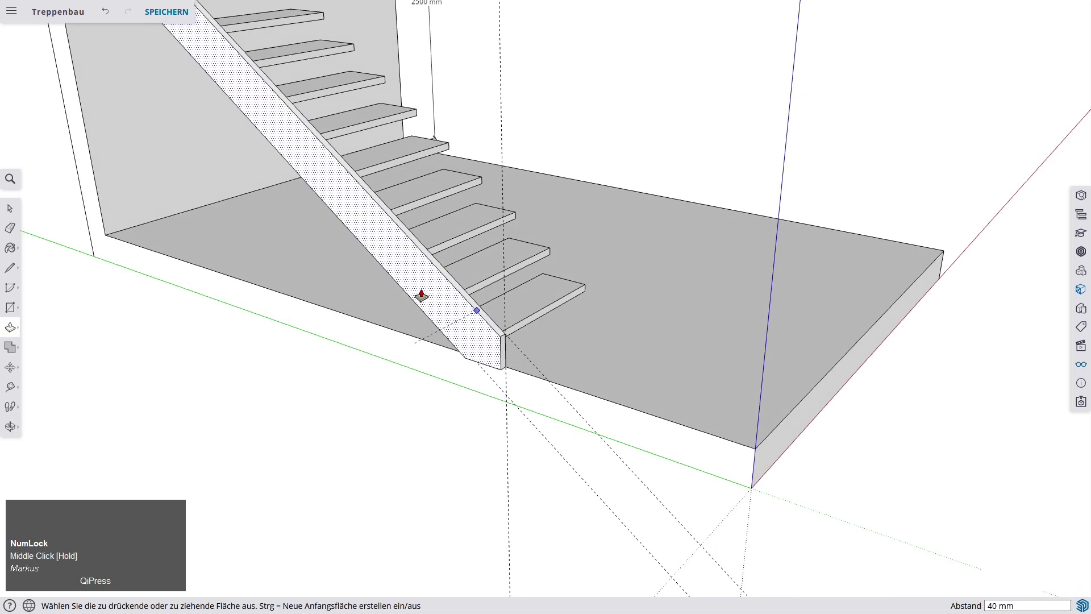
Pull the stringer face out 40 mm into a solid board beside the treads.
{"action": "scroll", "scroll_direction": "up", "scroll_amount": 3}
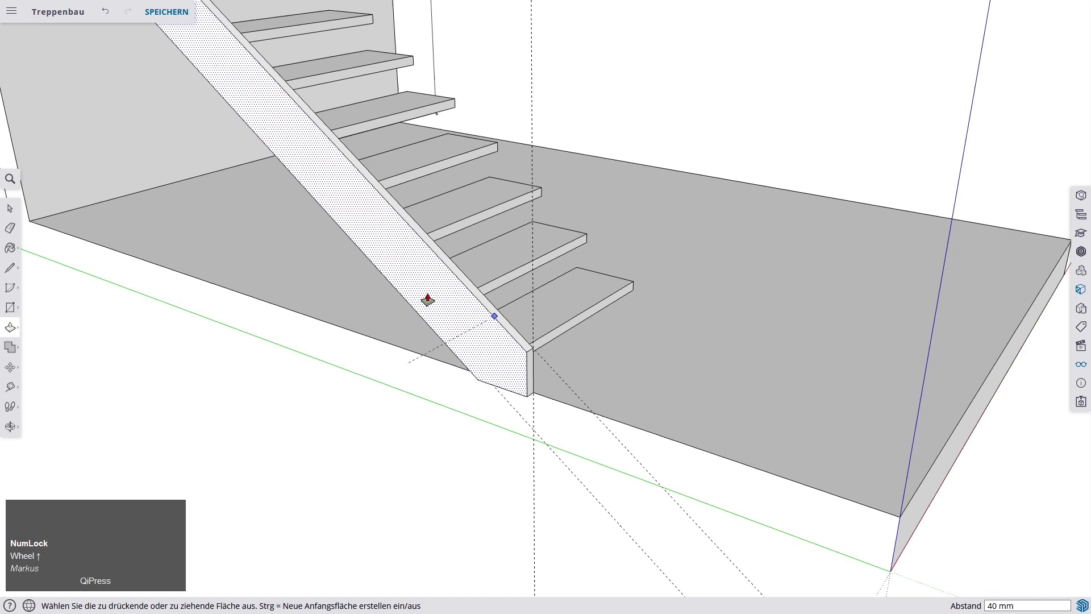
{"action": "scroll", "scroll_direction": "down", "scroll_amount": 3}
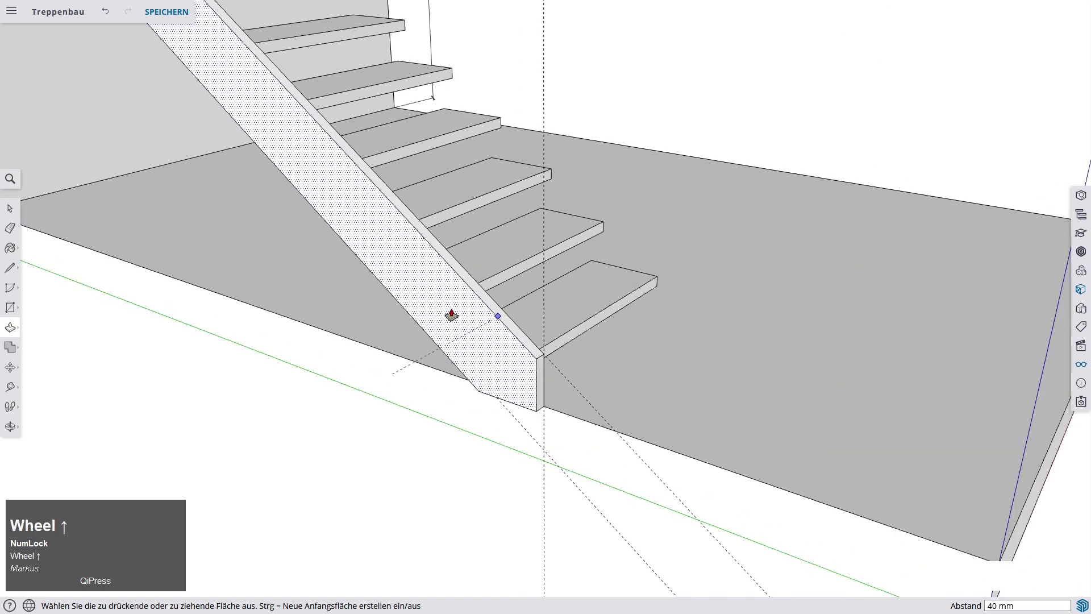
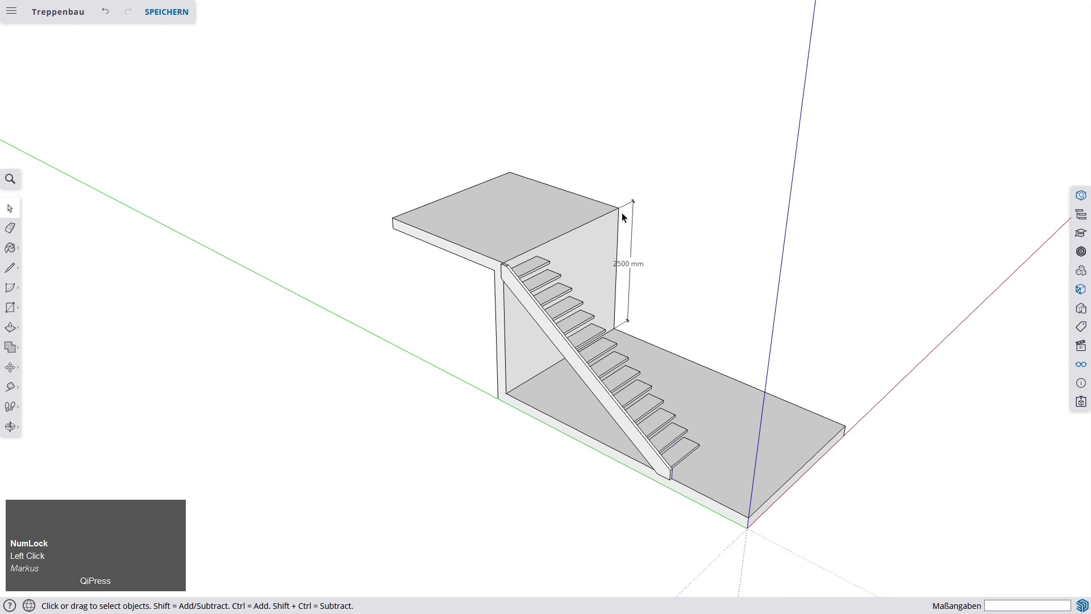
Select the stringer group and line up the view for copying it across the treads.
{"action": "left_click_drag", "start_coordinate": [663, 364], "coordinate": [604, 371]}
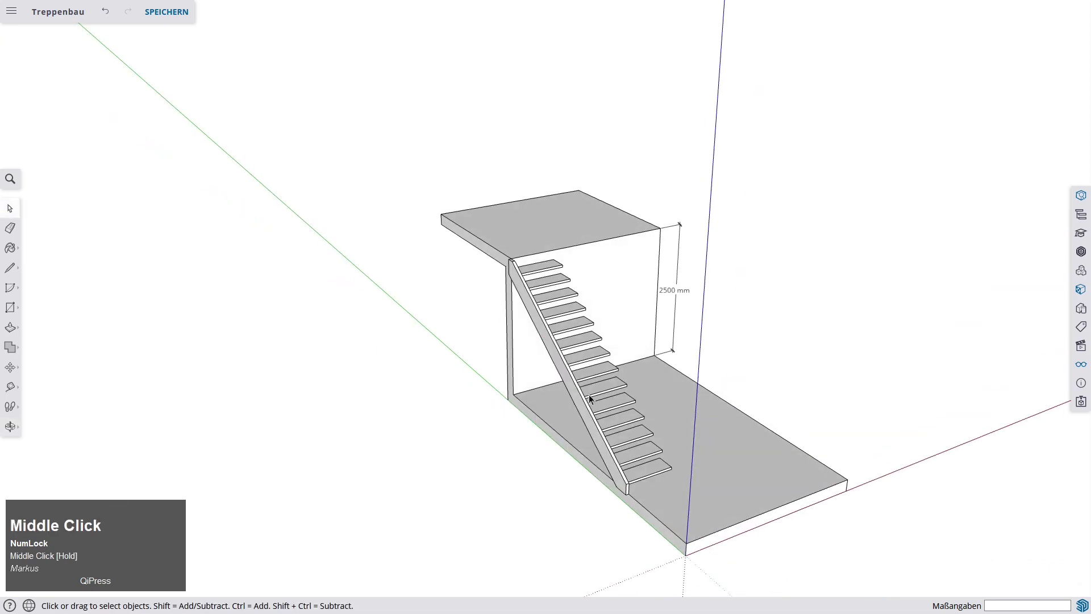
{"action": "scroll", "scroll_direction": "up", "scroll_amount": 3}
{"action": "middle_click", "coordinate": [595, 394]}
{"action": "scroll", "scroll_direction": "up", "scroll_amount": 3}
{"action": "left_click", "coordinate": [575, 449]}
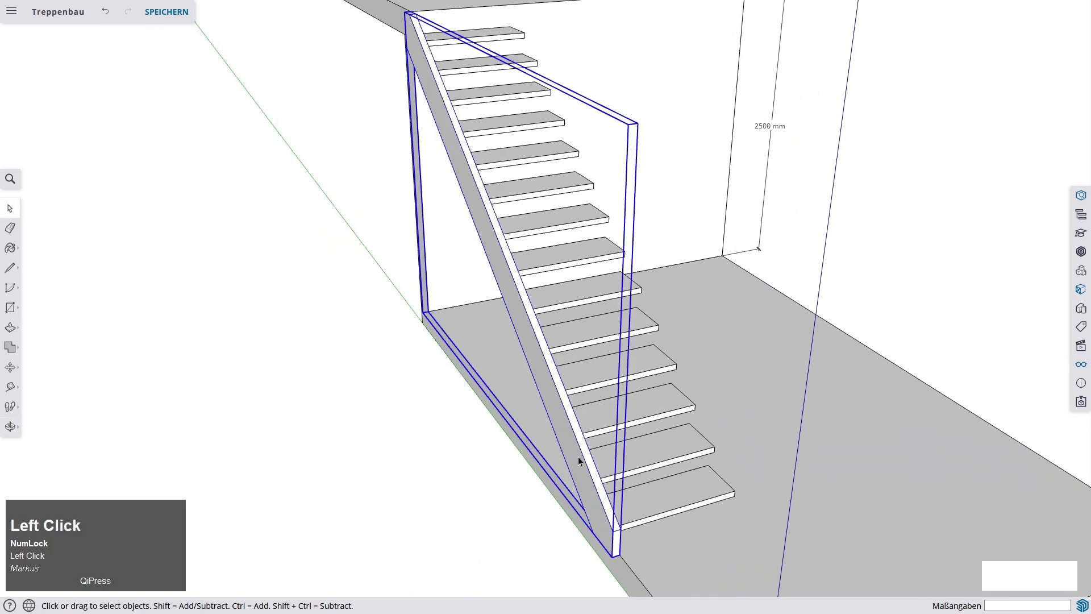
{"action": "type", "text": "mj"}
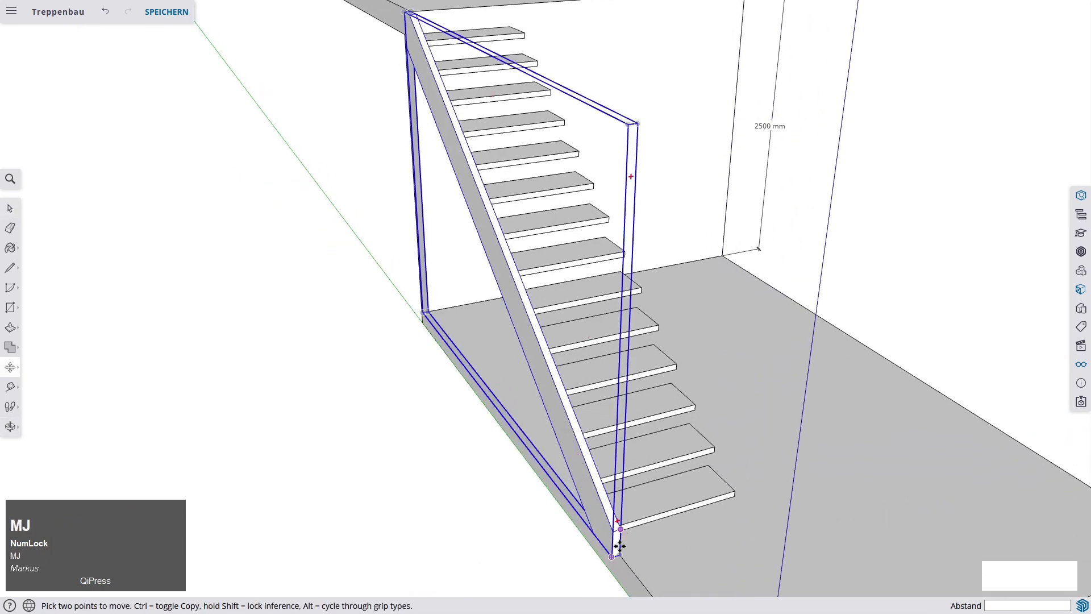
{"action": "scroll", "scroll_direction": "up", "scroll_amount": 3}
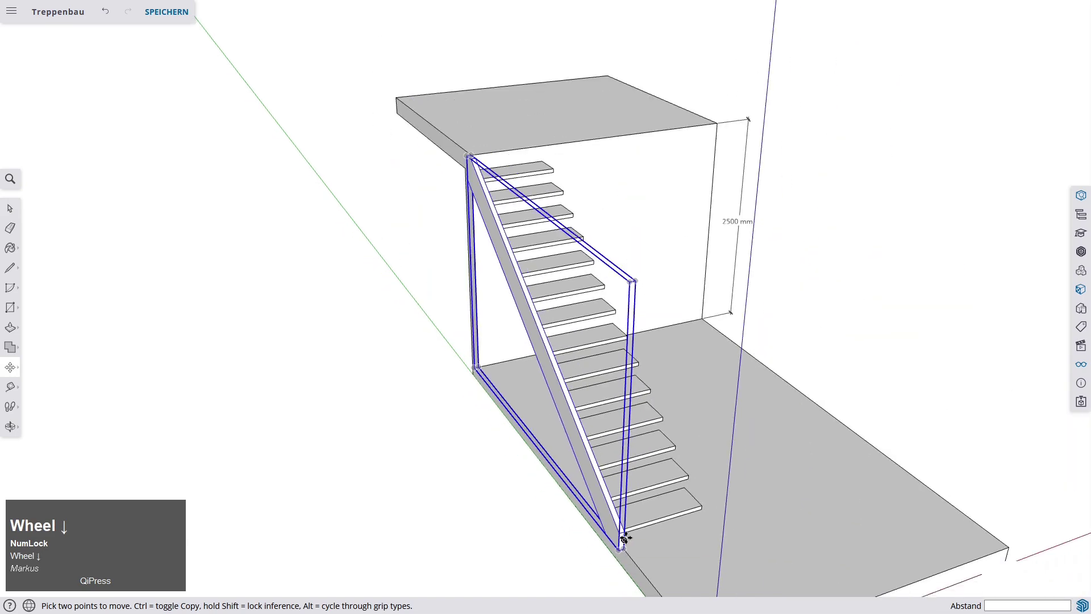
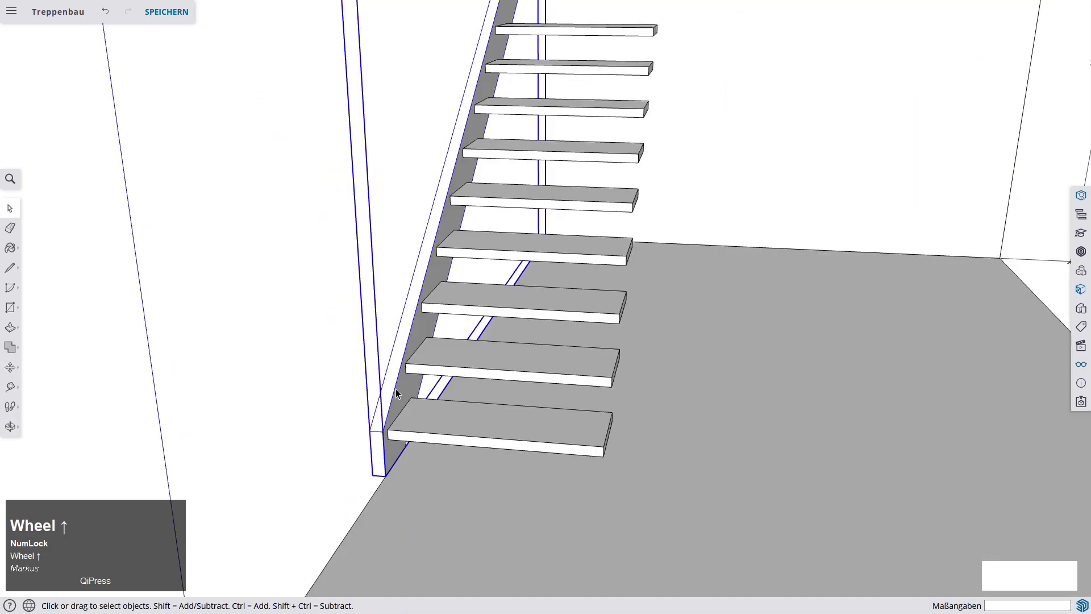
{"action": "middle_click", "coordinate": [418, 418]}
{"action": "scroll", "scroll_direction": "up", "scroll_amount": 3}
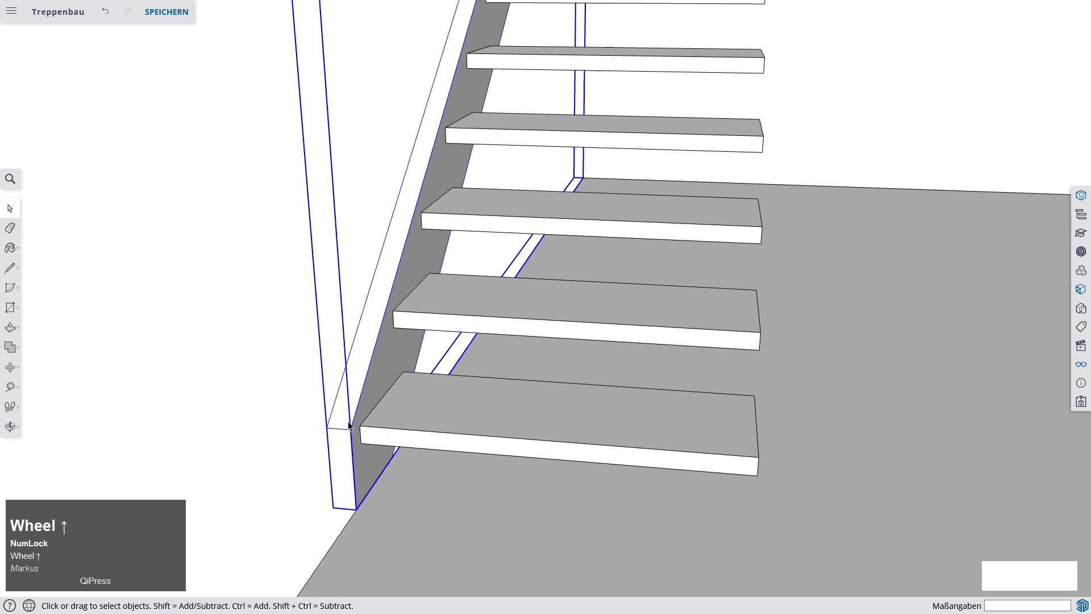
Move a copy of the stringer to the opposite side of the treads and confirm the offset.
{"action": "key", "text": "m"}
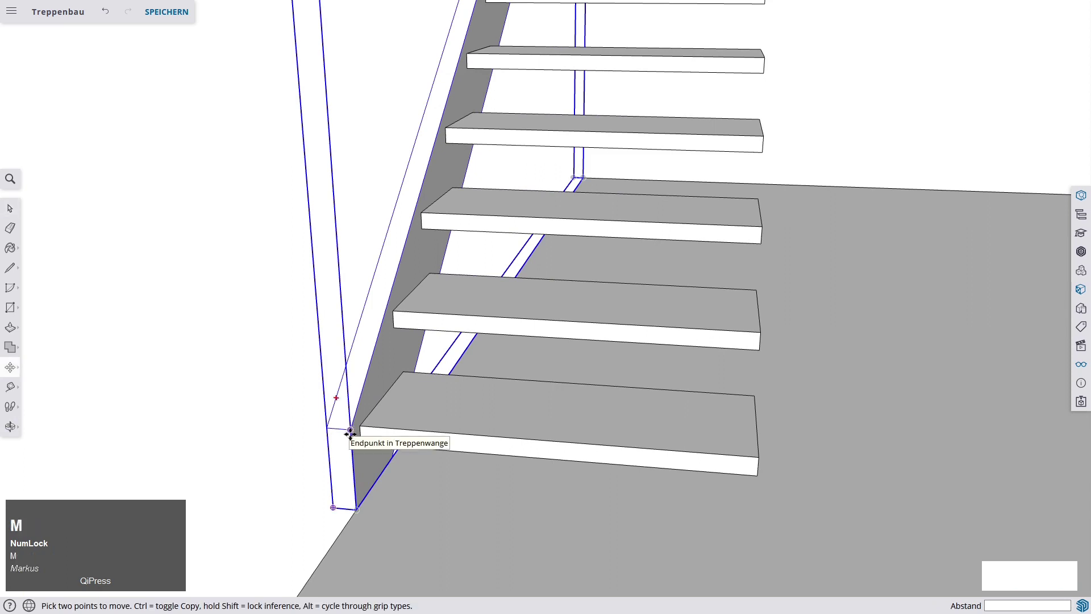
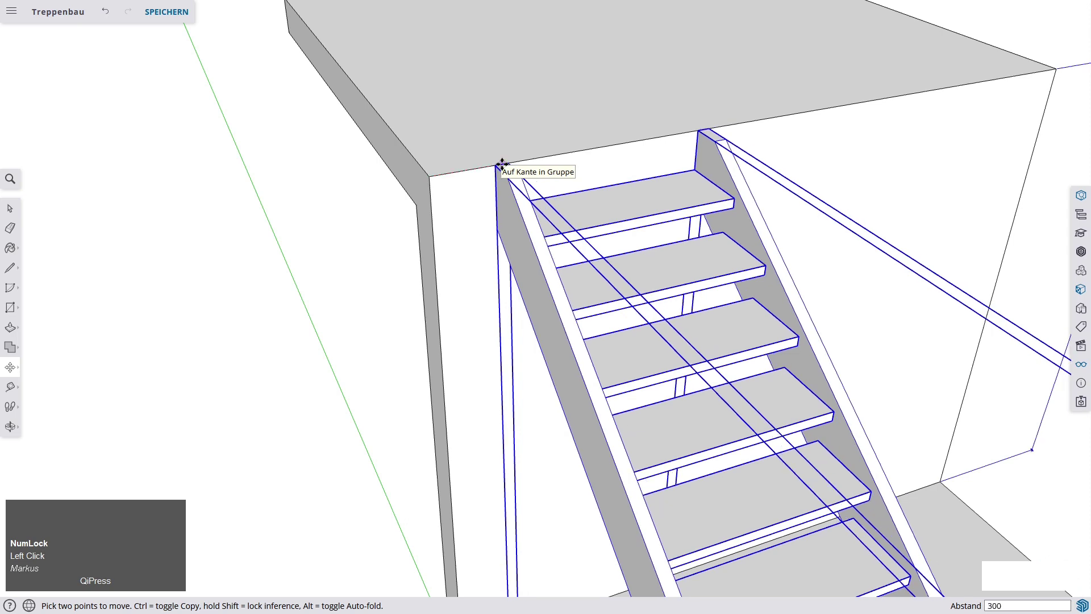
{"action": "scroll", "scroll_direction": "down", "scroll_amount": 3}
{"action": "key", "text": "space"}
{"action": "left_click", "coordinate": [346, 213]}
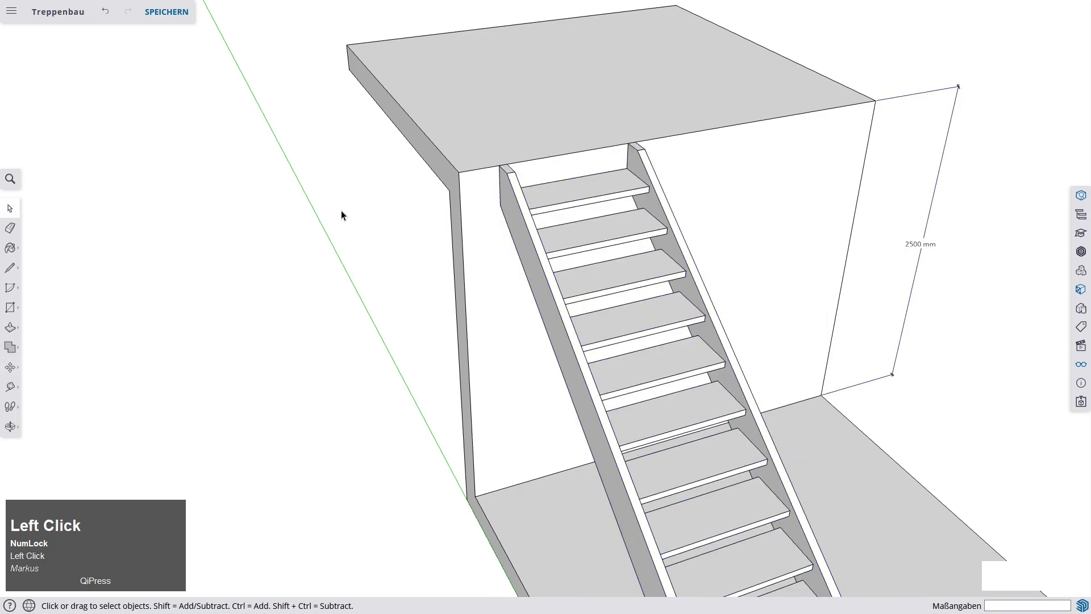